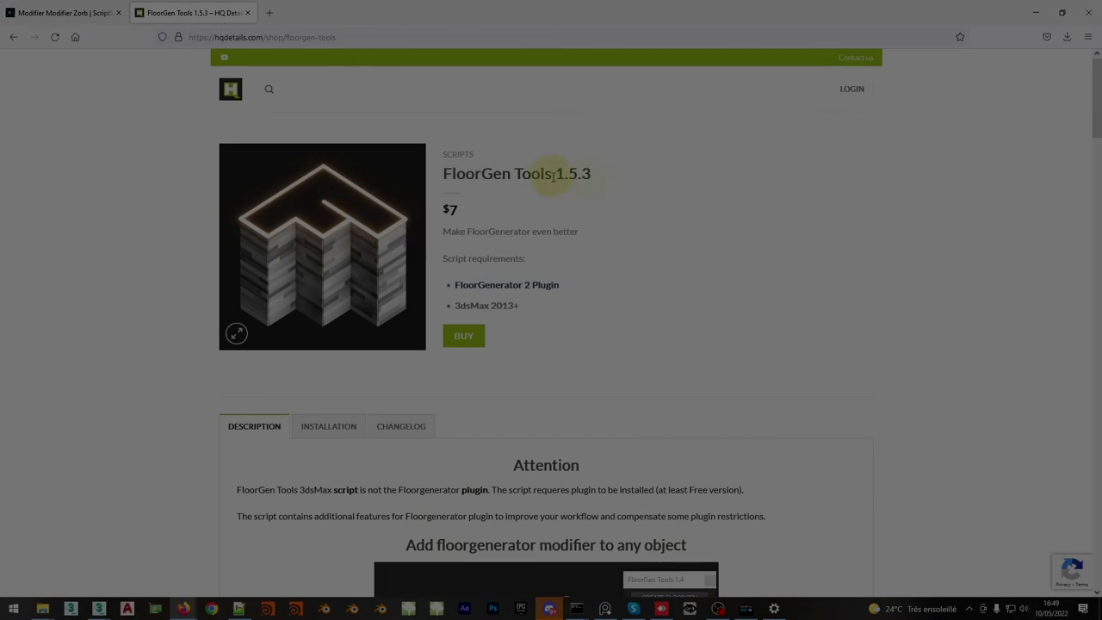
# Navigate around the scene and delete the first generated FloorGenerator floor object
pyautogui.scroll(-3)
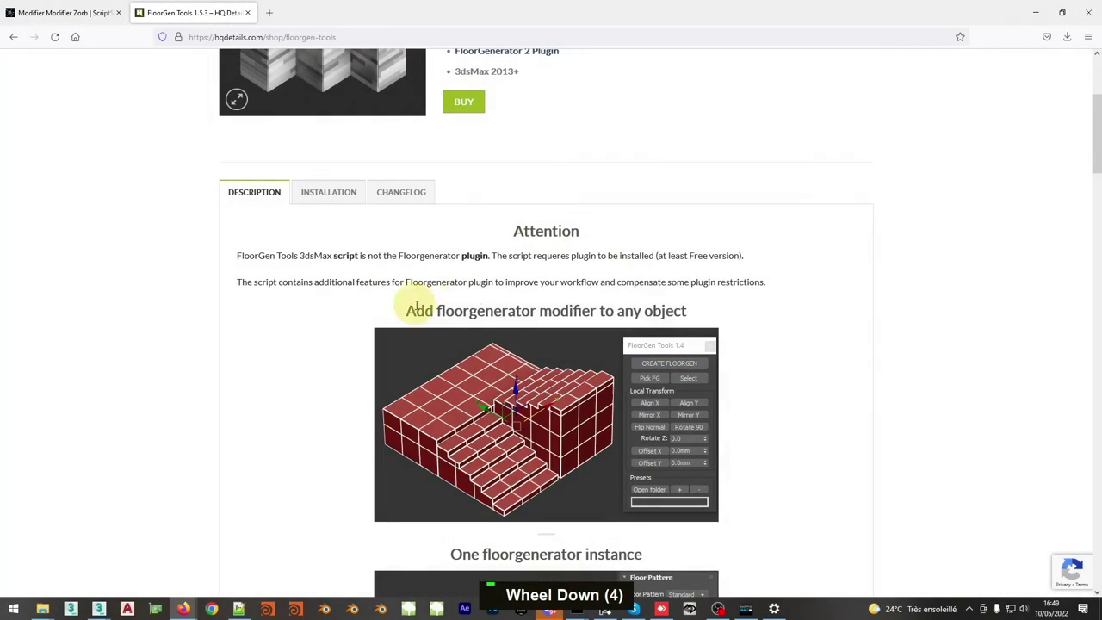
pyautogui.scroll(-3)
pyautogui.scroll(-3)
pyautogui.scroll(-3)
pyautogui.scroll(-3)
pyautogui.scroll(-3)
pyautogui.scroll(-3)
pyautogui.scroll(-3)
pyautogui.scroll(3)
pyautogui.scroll(-3)
pyautogui.scroll(3)
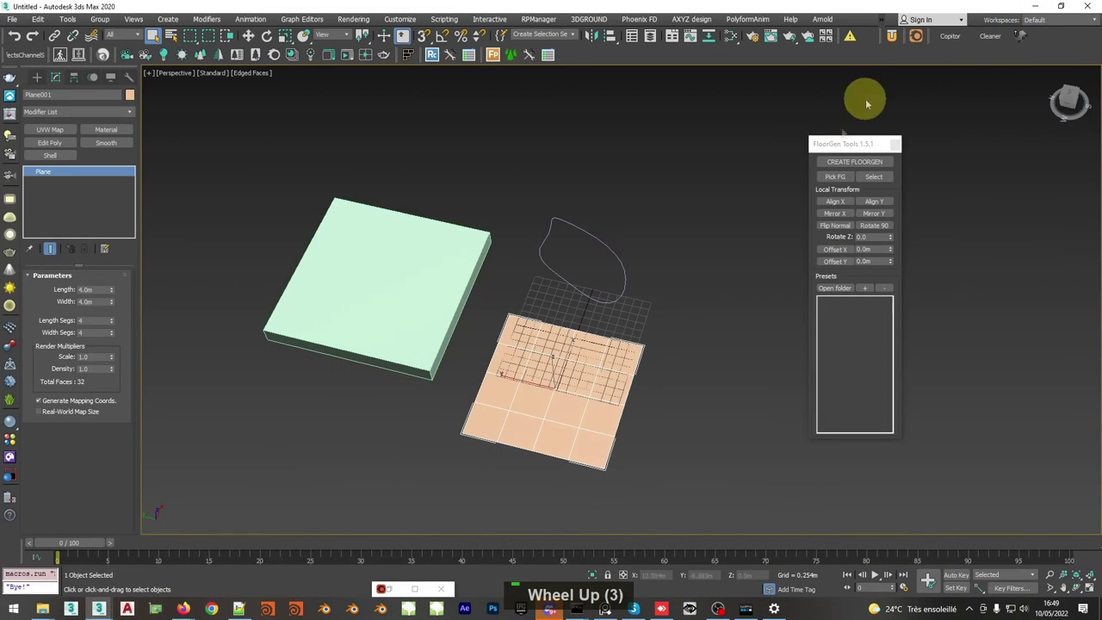
pyautogui.middleClick(638, 349)
pyautogui.scroll(3)
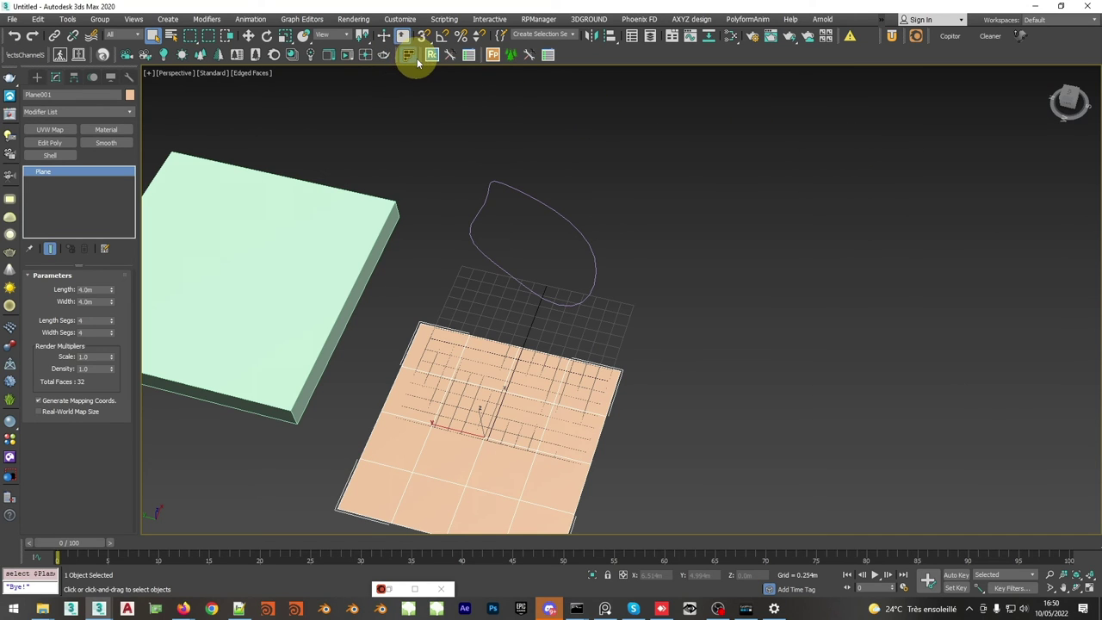
pyautogui.middleClick(621, 220)
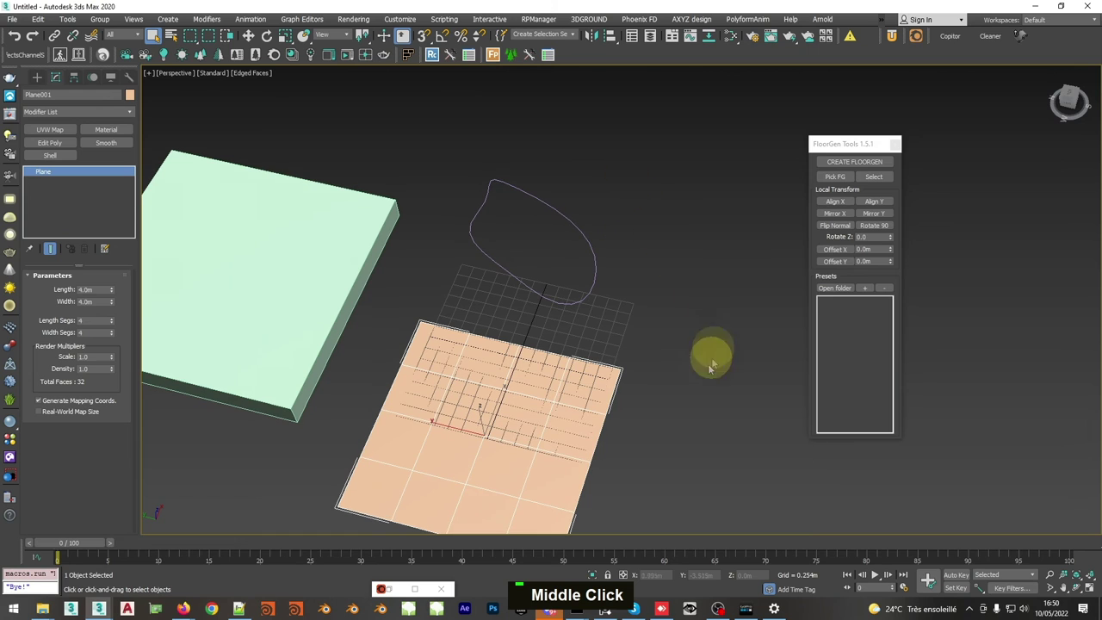
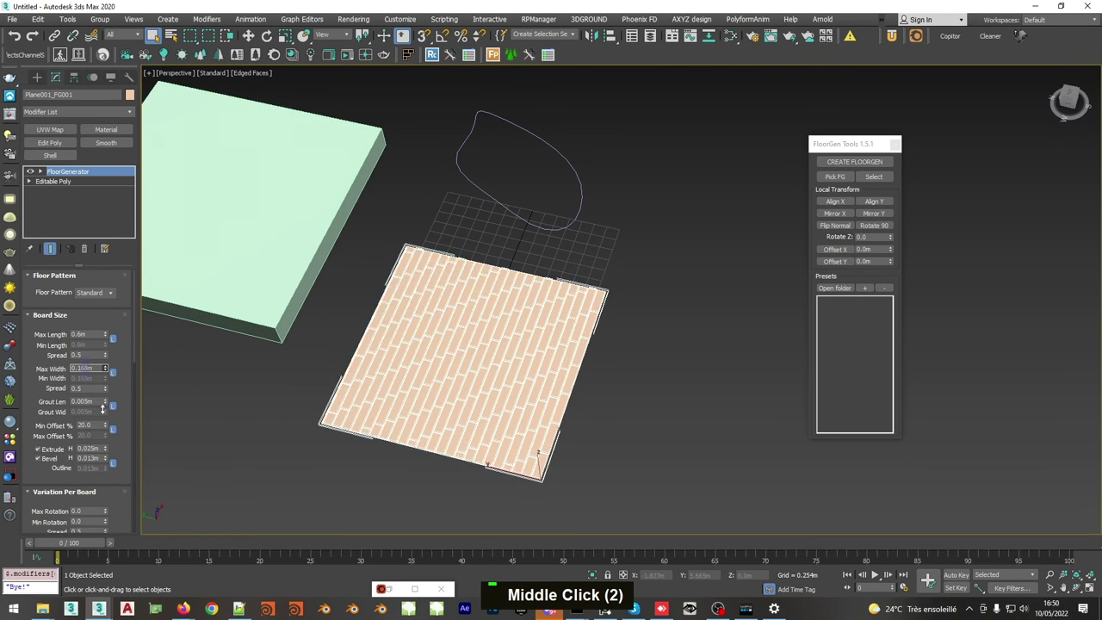
pyautogui.middleClick(662, 302)
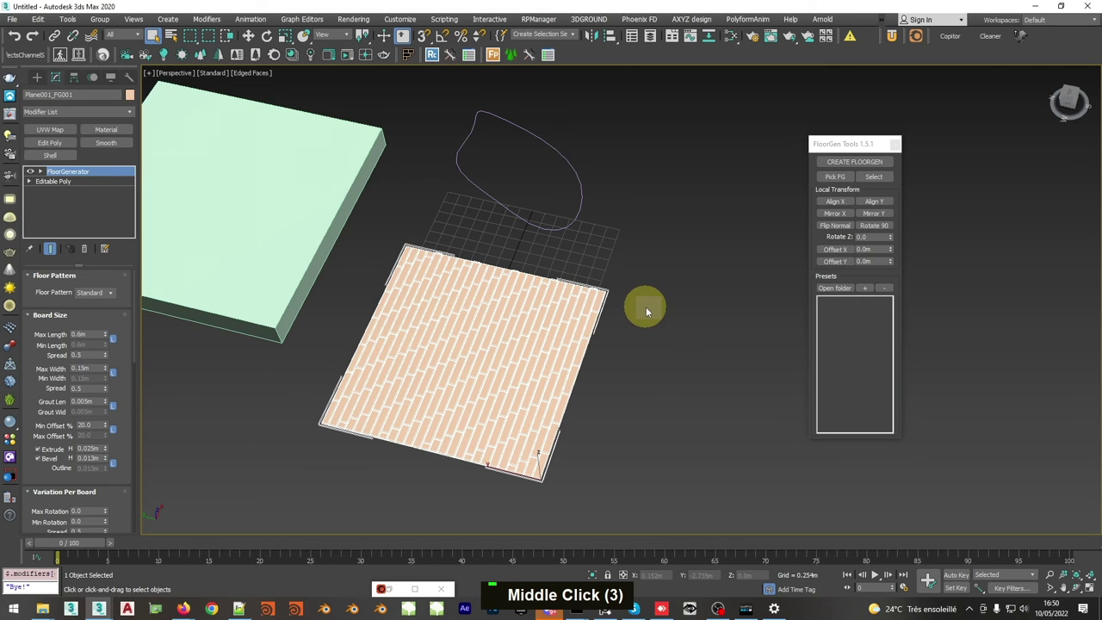
pyautogui.press('Delete')
# Delete the remaining generated floor, leaving only the box, plane and spline outline
pyautogui.scroll(-3)
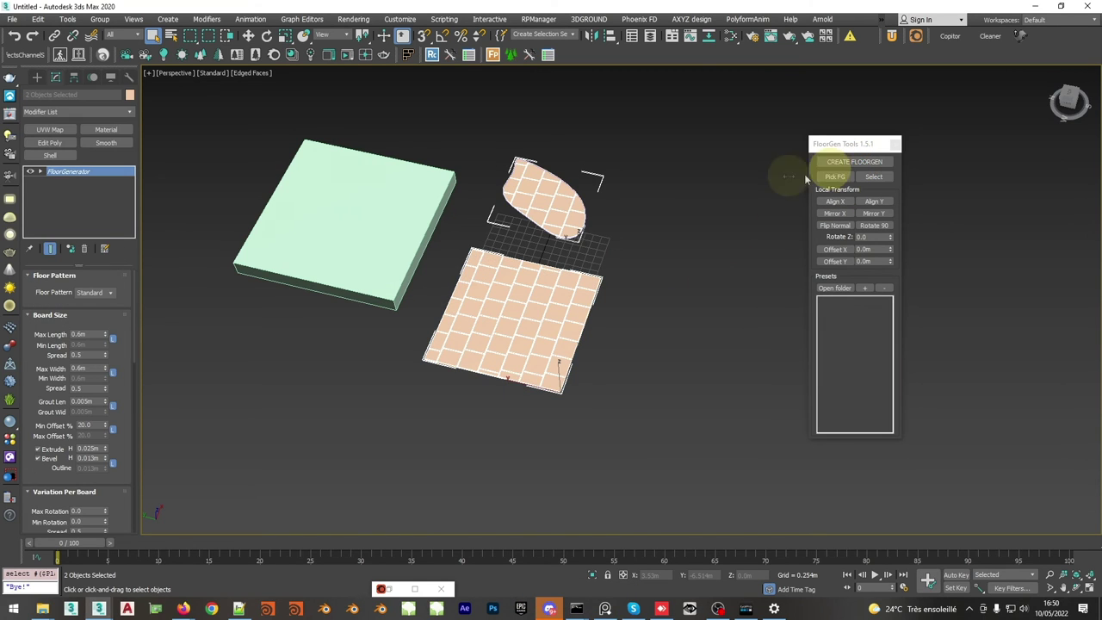
pyautogui.scroll(3)
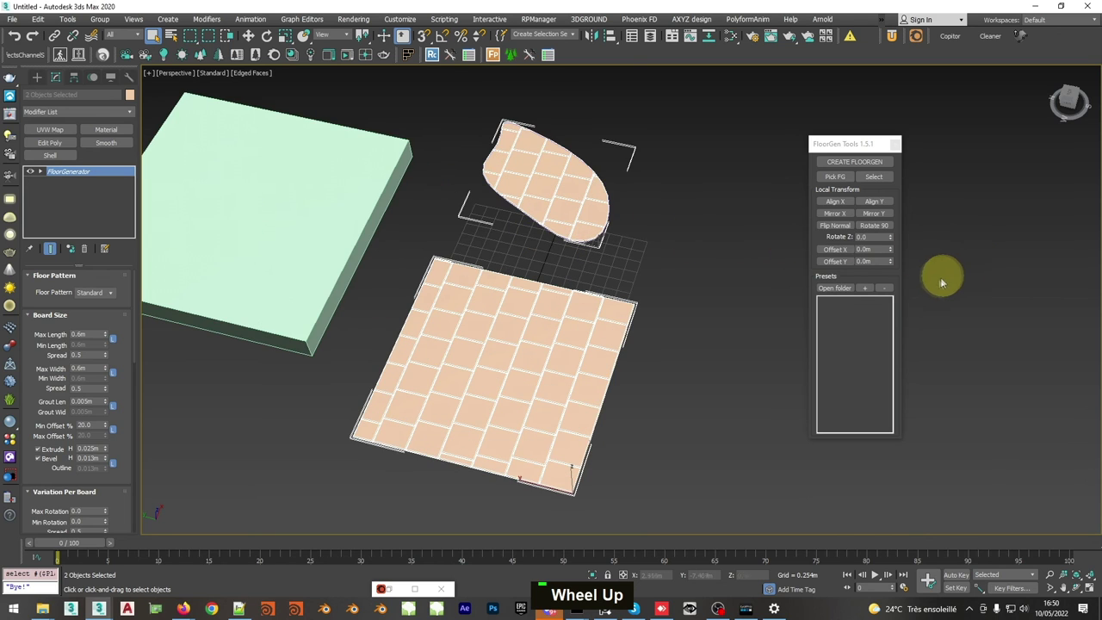
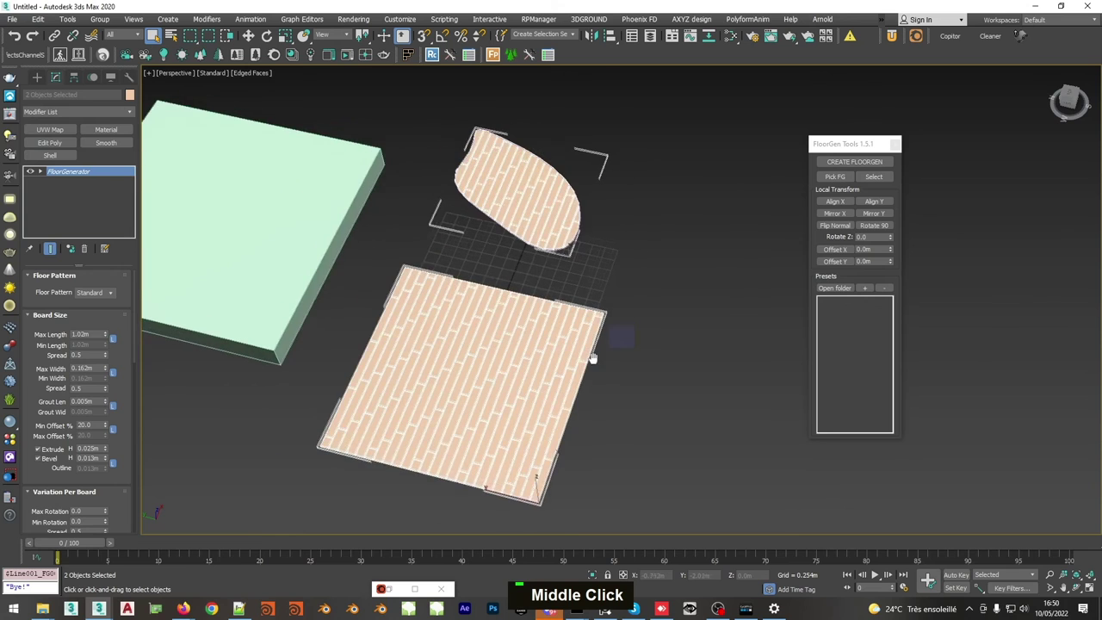
pyautogui.middleClick(595, 364)
pyautogui.press('Delete')
pyautogui.middleClick(456, 242)
pyautogui.scroll(-3)
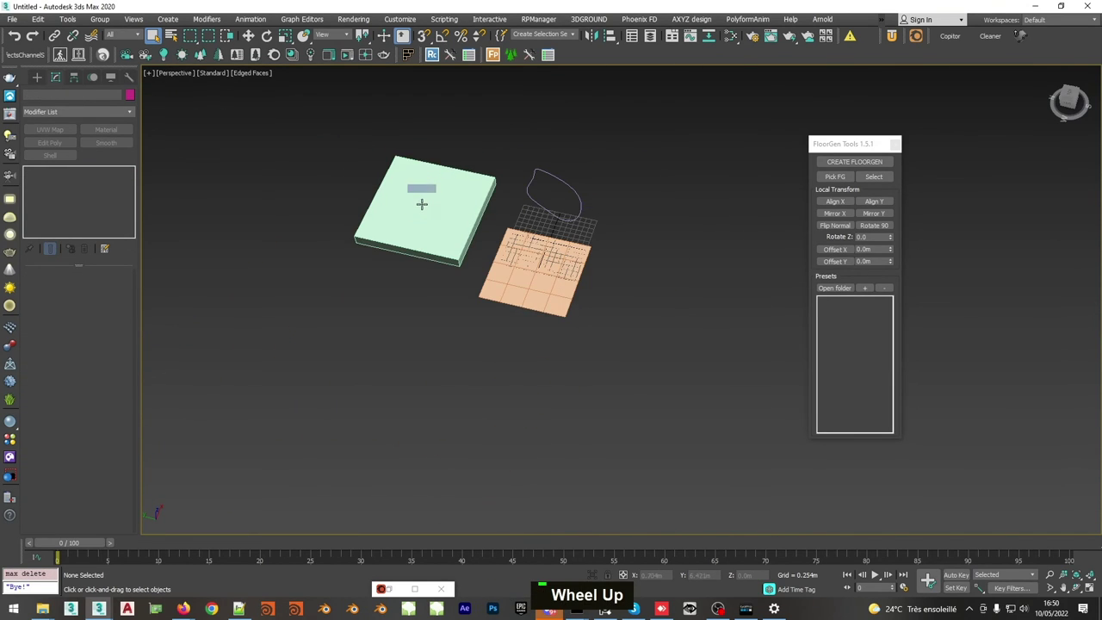
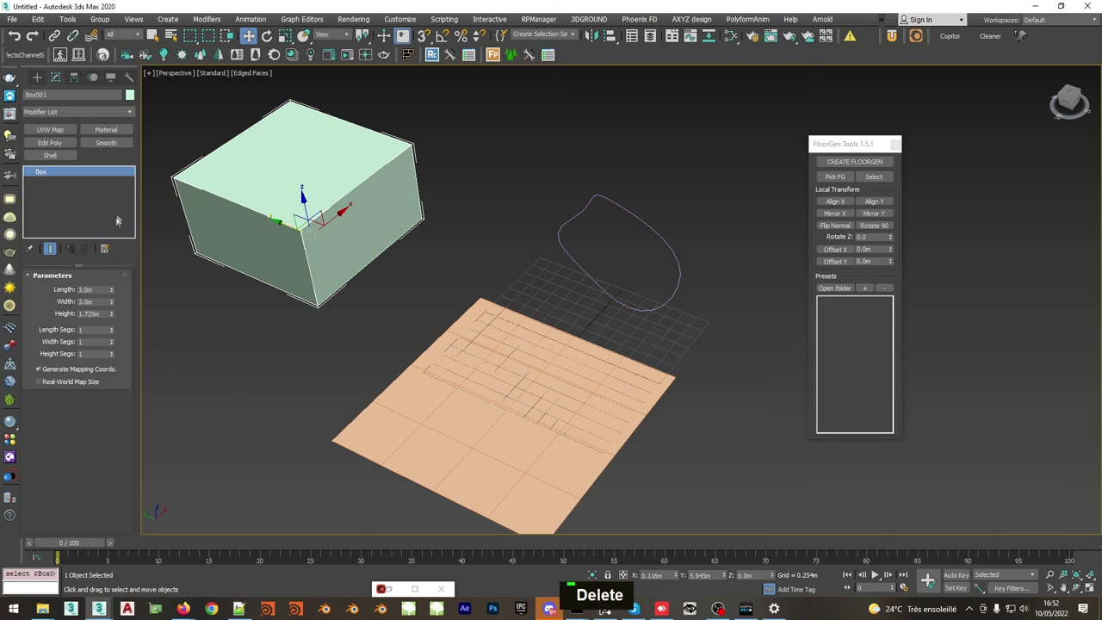
# Convert Box001 to an Editable Poly and enter Polygon sub-object mode
pyautogui.rightClick(329, 204)
pyautogui.rightClick(354, 293)
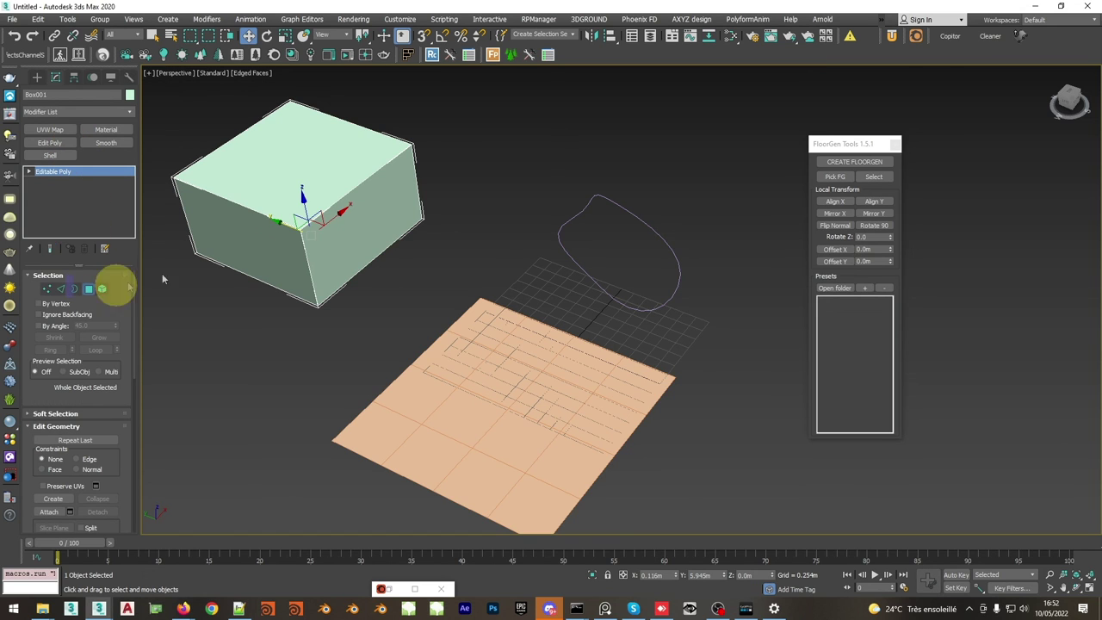
pyautogui.press('q')
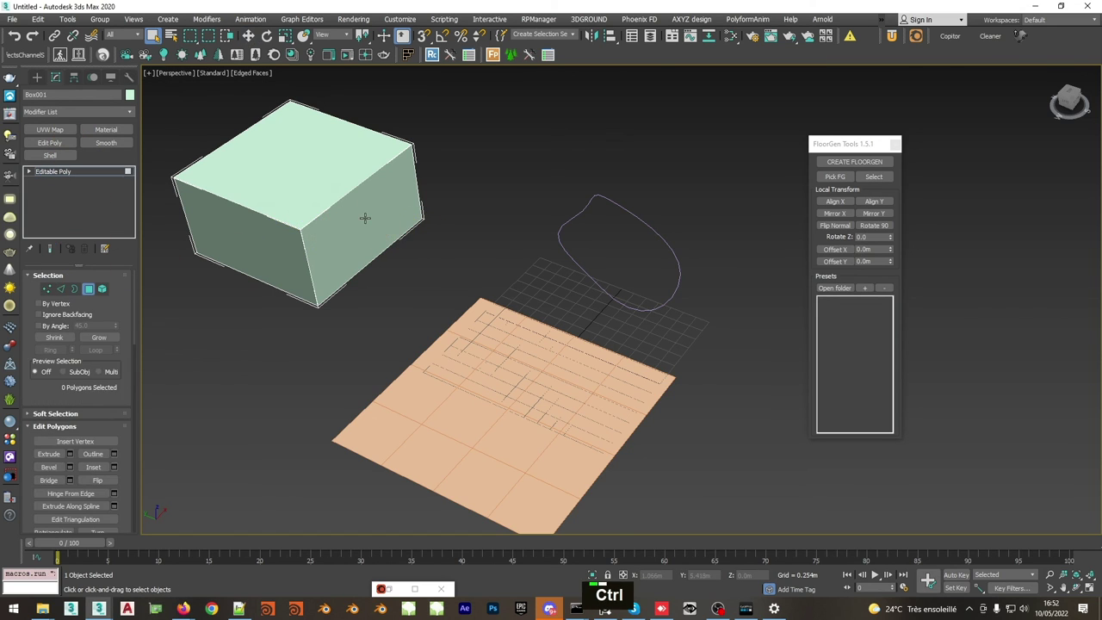